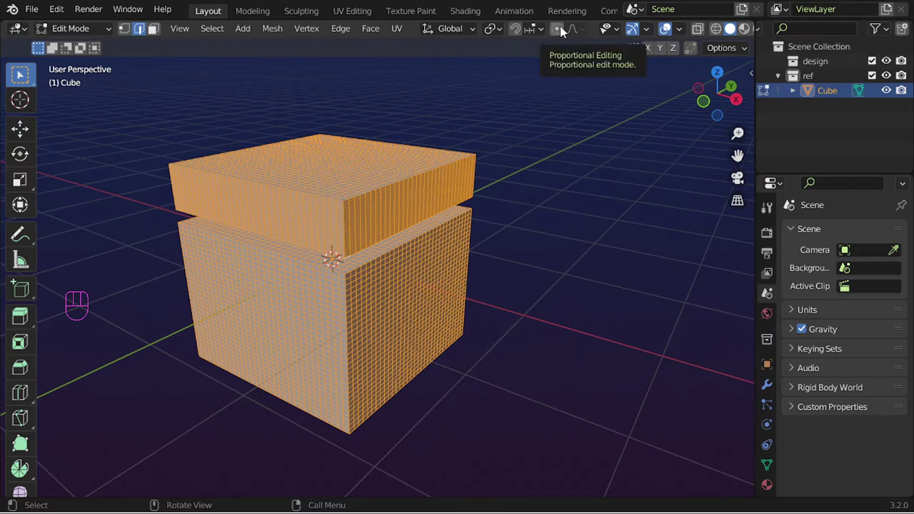
# Step: Switch proportional editing on from the header, flicking it with O several times
pyautogui.click(564, 32)
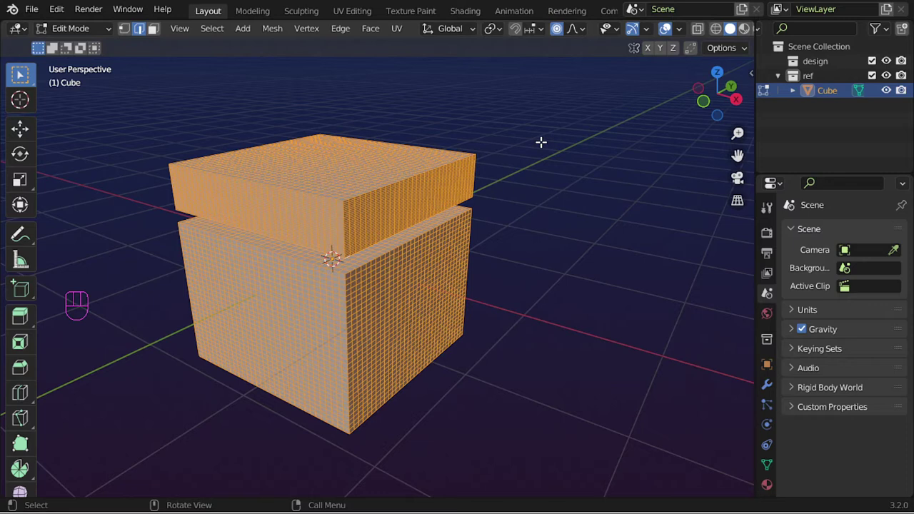
pyautogui.press('o')
pyautogui.press('o')
pyautogui.press('o')
pyautogui.press('o')
pyautogui.press('o')
pyautogui.press('o')
pyautogui.press('o')
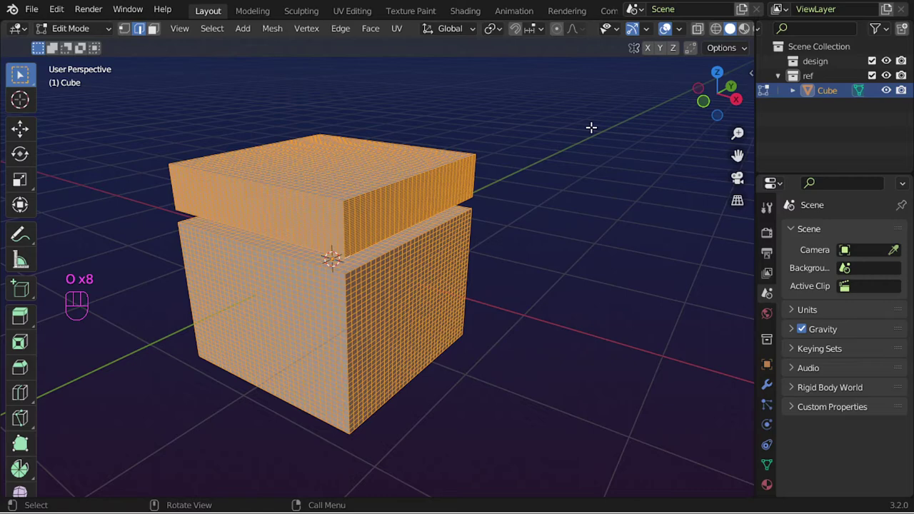
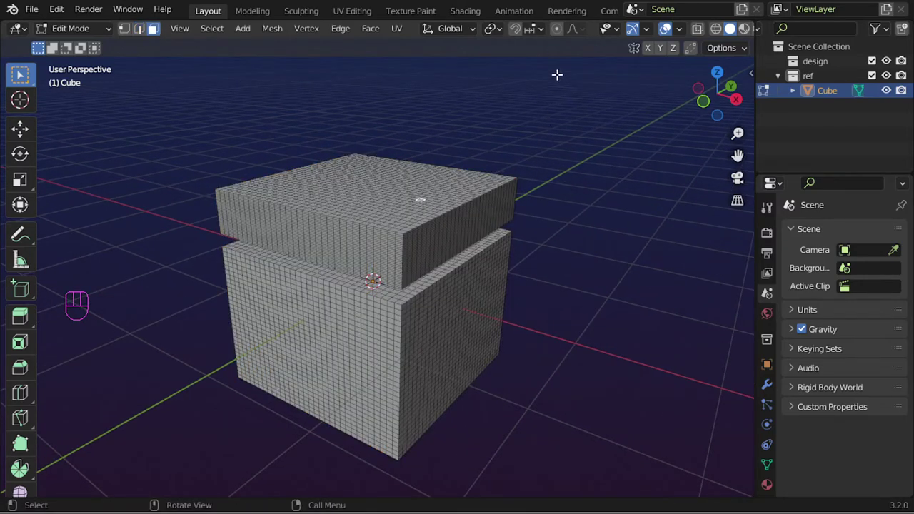
# Step: Raise a top face into a smooth-falloff bump and widen its proportional size in the Move panel
pyautogui.click(565, 37)
pyautogui.moveTo(574, 37); pyautogui.dragTo(480, 163)
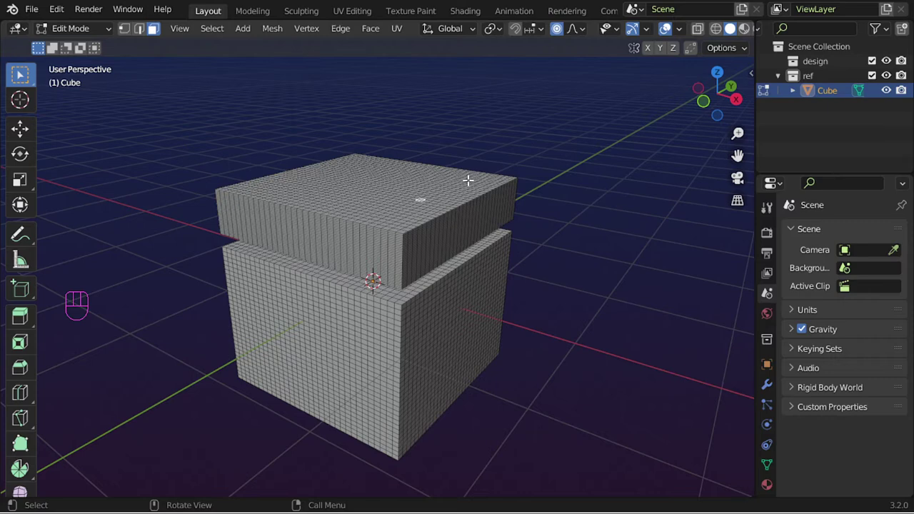
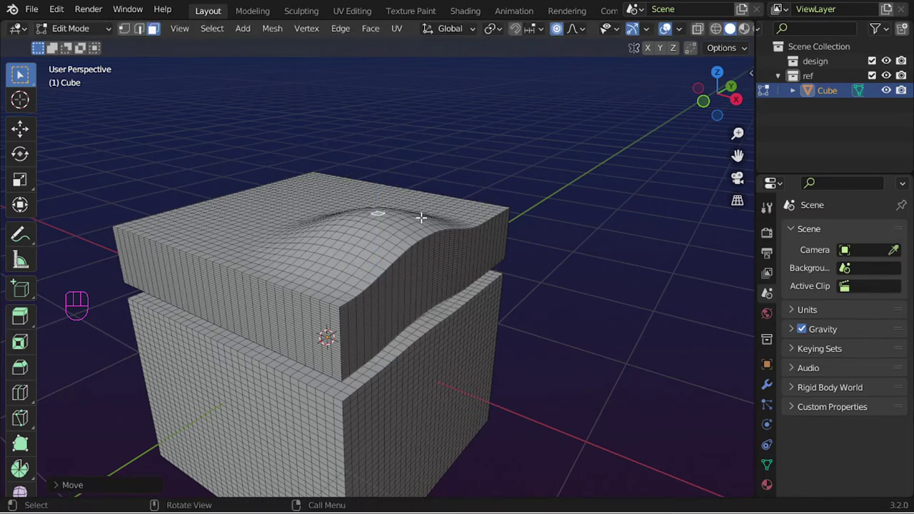
pyautogui.moveTo(98, 493); pyautogui.dragTo(108, 424)
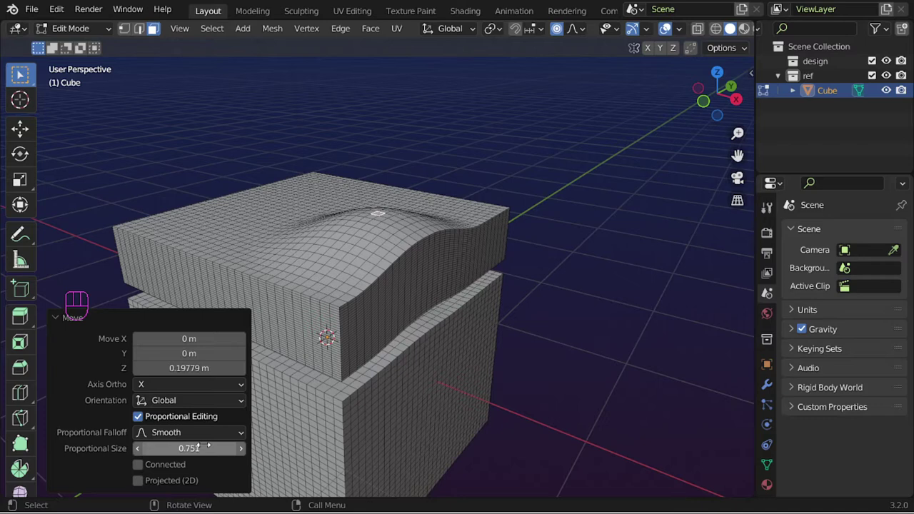
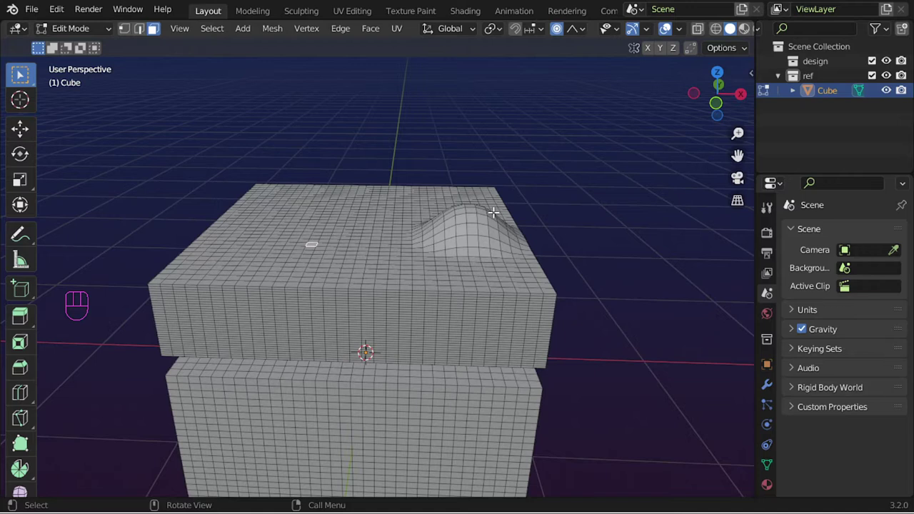
# Step: Lift top faces into a pointed peak and rounded humps, checking their heights in Front view
pyautogui.press('g')
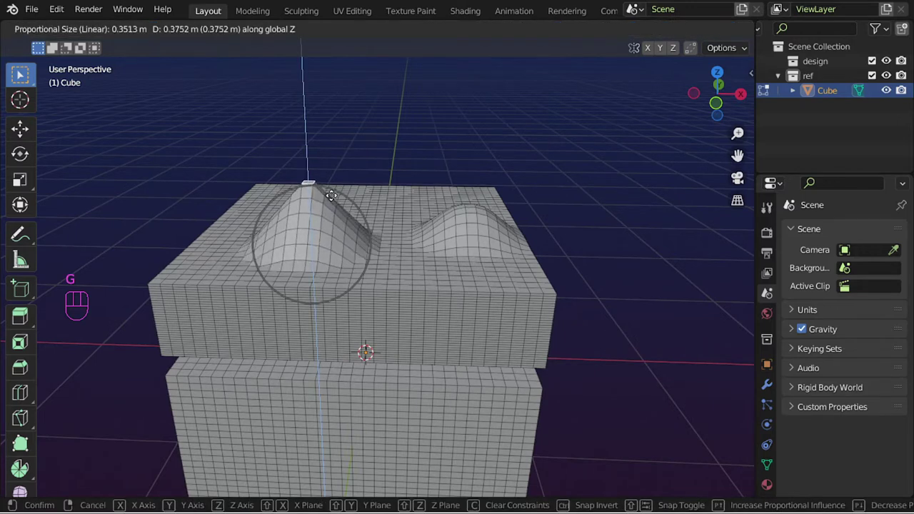
pyautogui.press('KP_1')
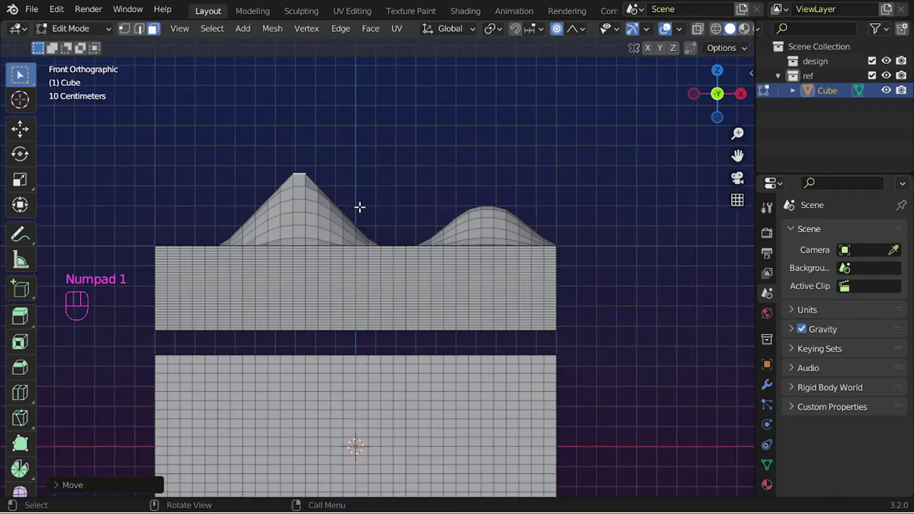
pyautogui.middleClick(428, 224)
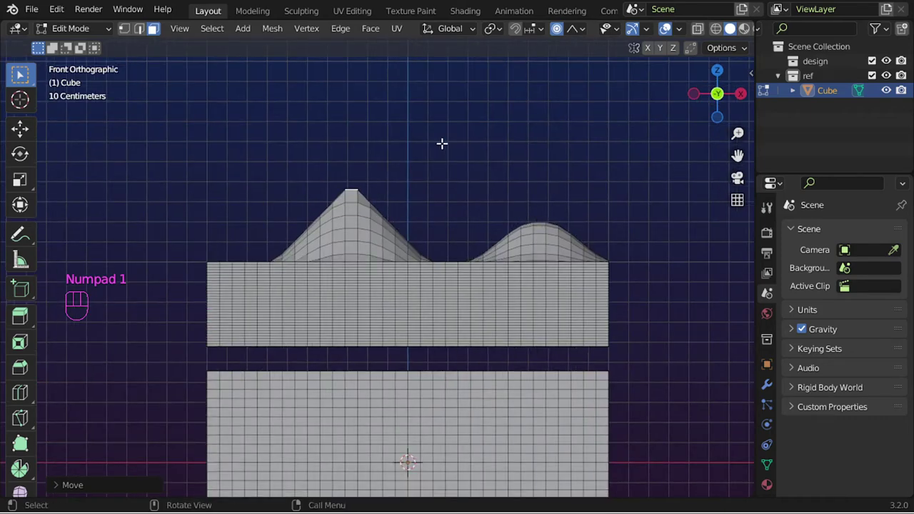
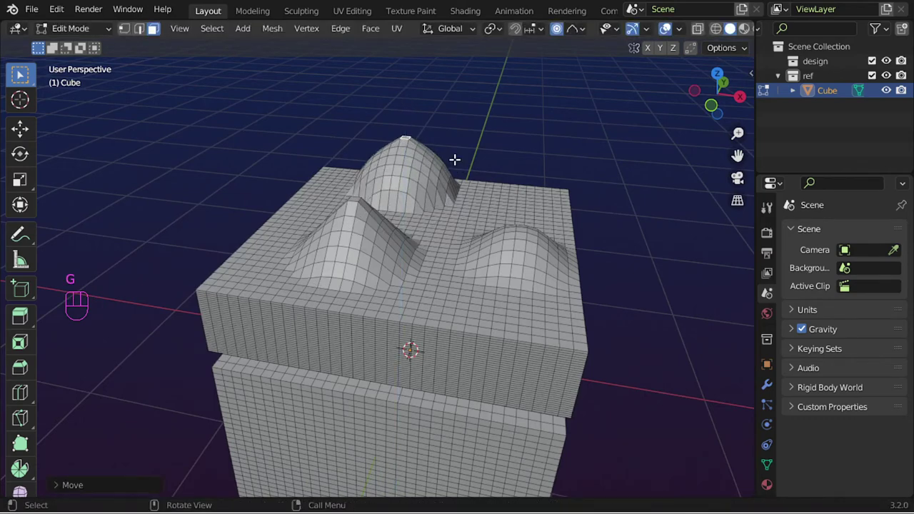
pyautogui.press('KP_1')
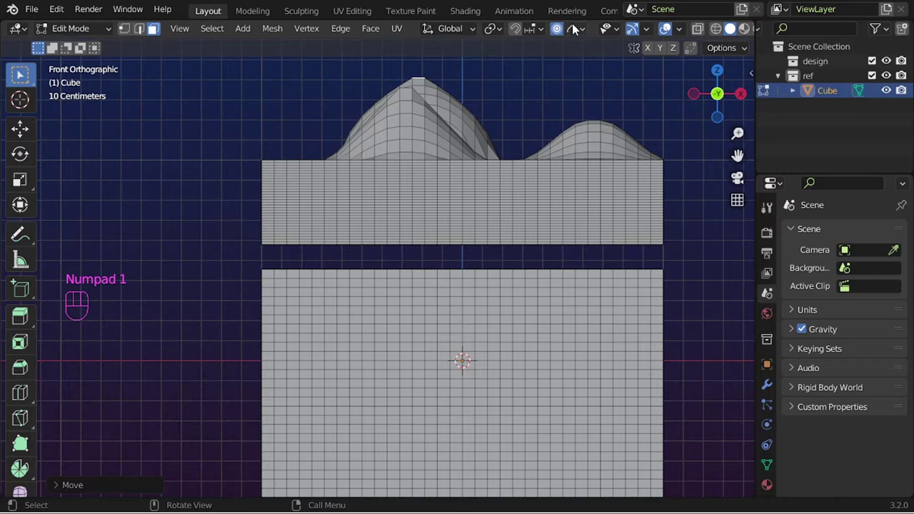
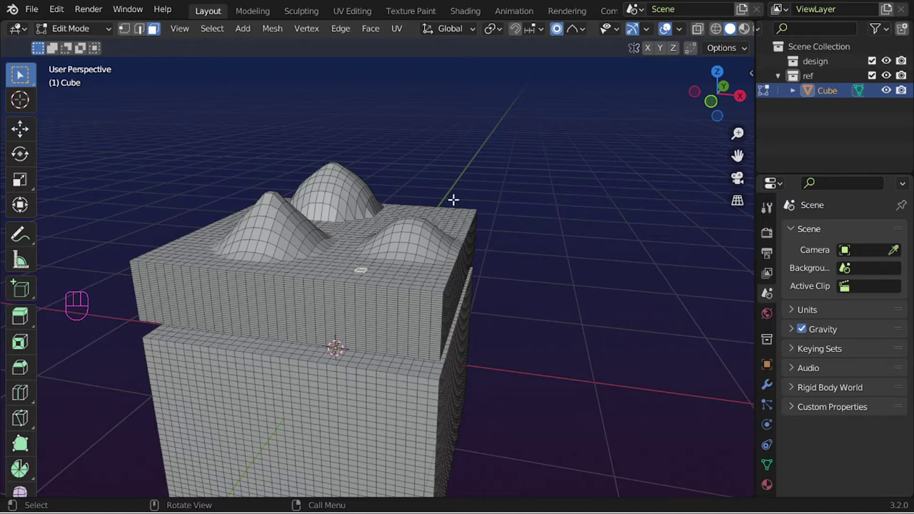
# Step: Push a front-side face inward with root falloff to sink a shallow dent below the bumps
pyautogui.press('g')
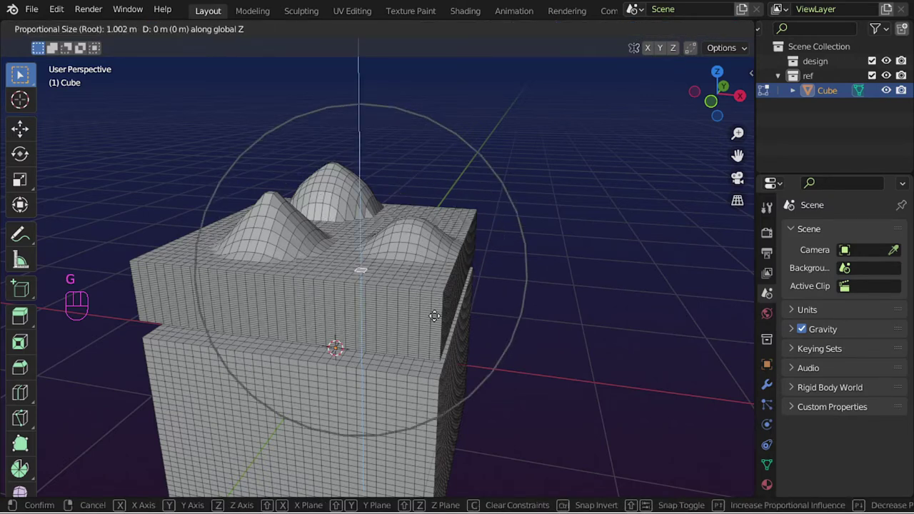
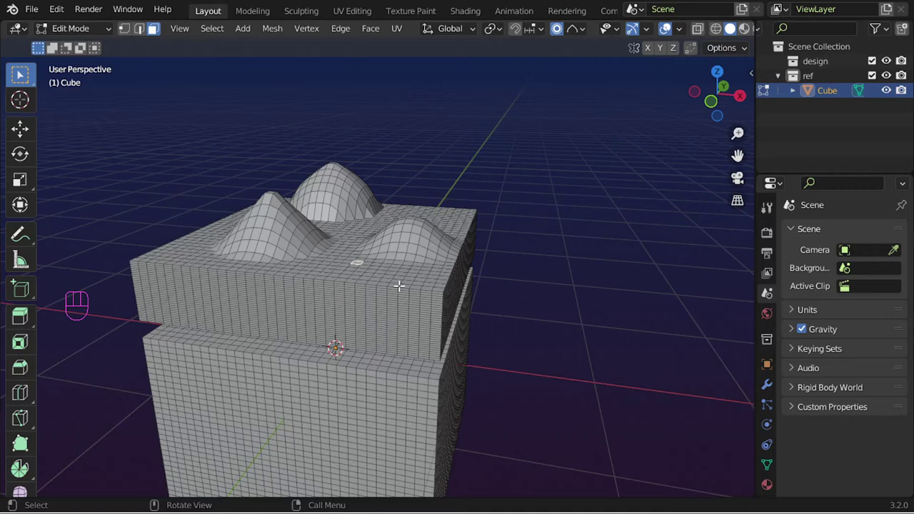
pyautogui.press('g')
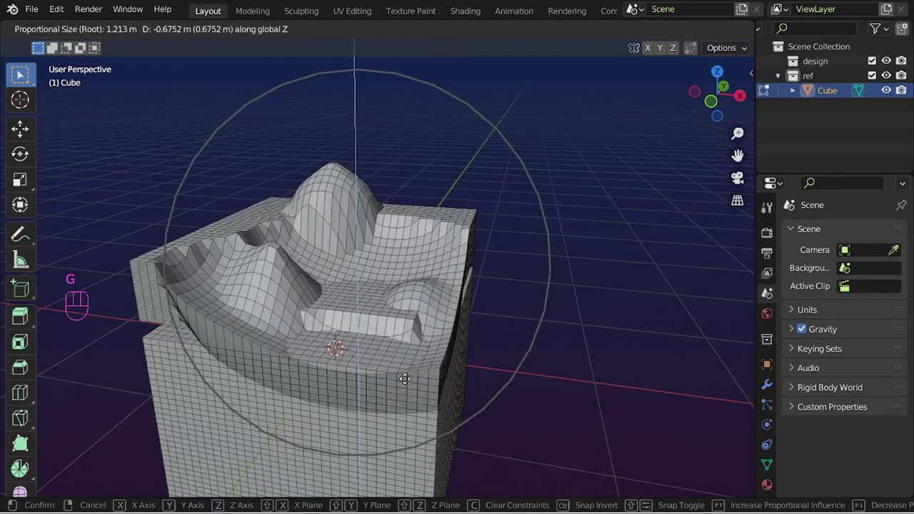
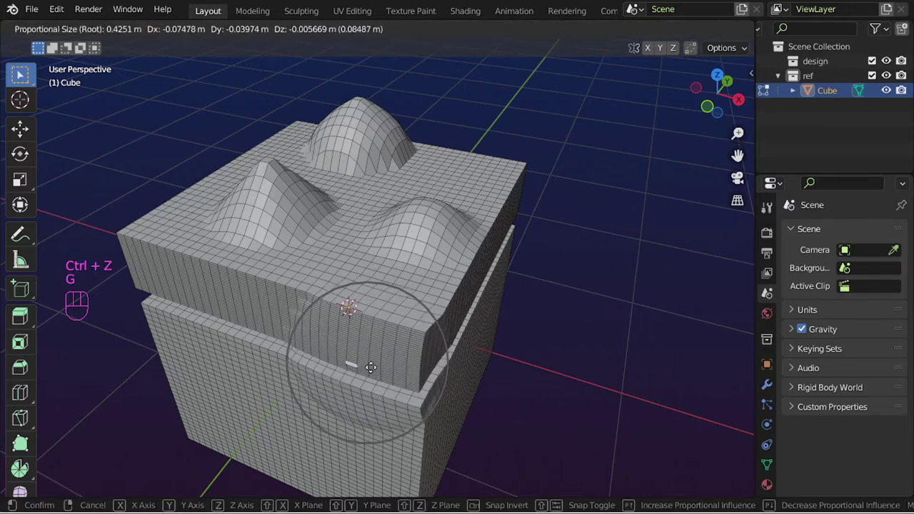
# Step: Press the front face inward into a dent, resizing its influence to shape it
pyautogui.moveTo(424, 351); pyautogui.dragTo(436, 340)
pyautogui.moveTo(347, 348); pyautogui.dragTo(341, 306)
pyautogui.moveTo(435, 271); pyautogui.dragTo(470, 219)
pyautogui.middleClick(451, 326)
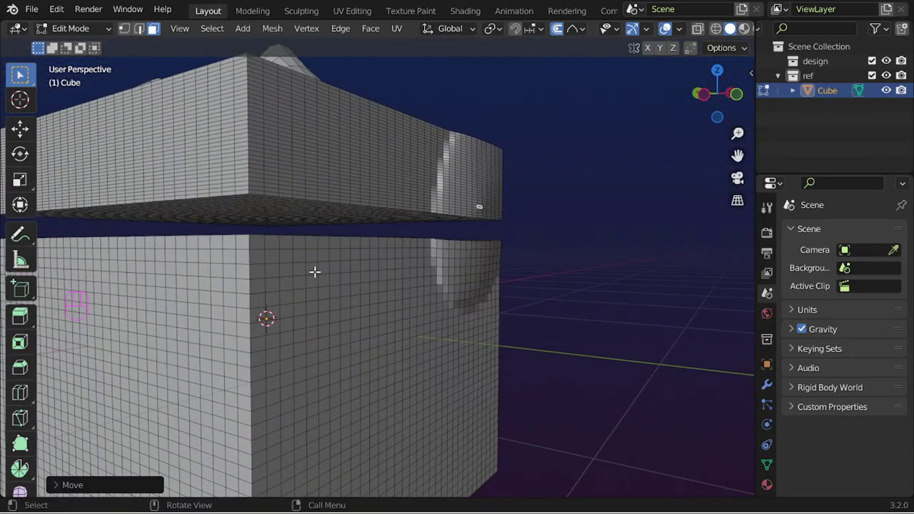
# Step: Pull upper-edge vertices with a widened soft falloff into large rounded domes
pyautogui.click(306, 188)
pyautogui.click(314, 235)
pyautogui.press('g')
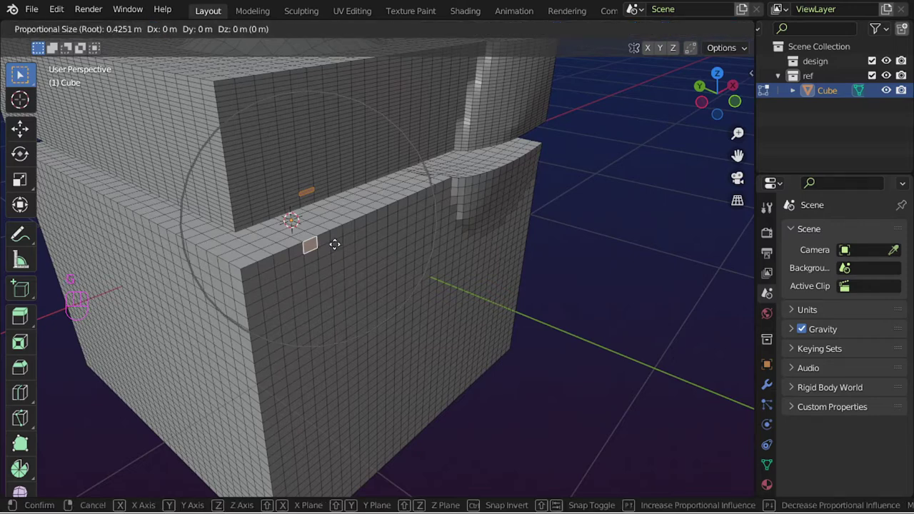
pyautogui.press('g')
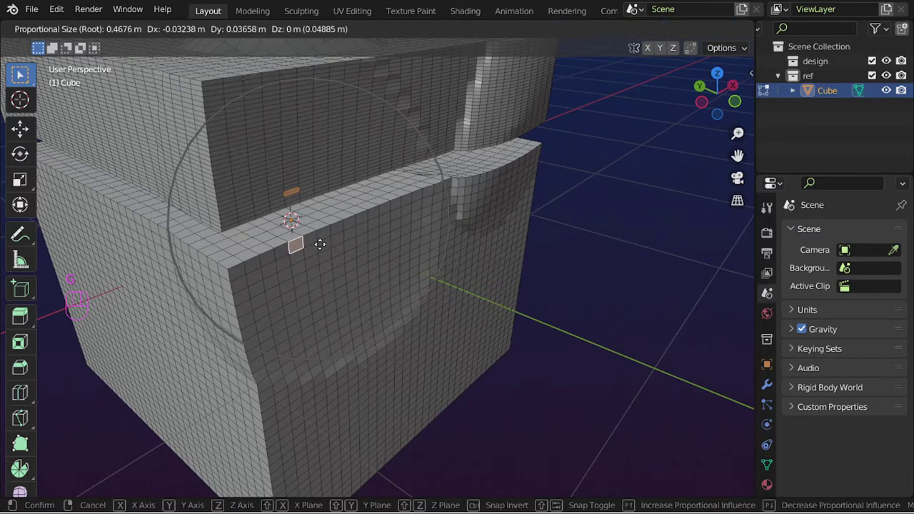
pyautogui.middleClick(355, 245)
pyautogui.click(419, 158)
pyautogui.press('g')
pyautogui.press('alt+g')
# Step: Pull a top-corner vertex with falloff into a deep rounded scoop
pyautogui.middleClick(413, 219)
pyautogui.middleClick(419, 243)
pyautogui.middleClick(369, 212)
pyautogui.middleClick(309, 239)
pyautogui.click(308, 216)
pyautogui.press('g')
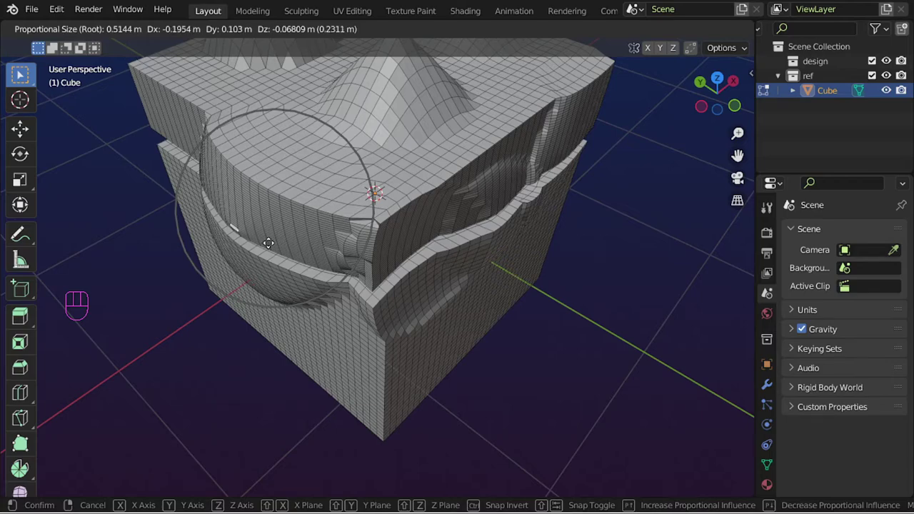
pyautogui.moveTo(277, 227); pyautogui.dragTo(441, 223)
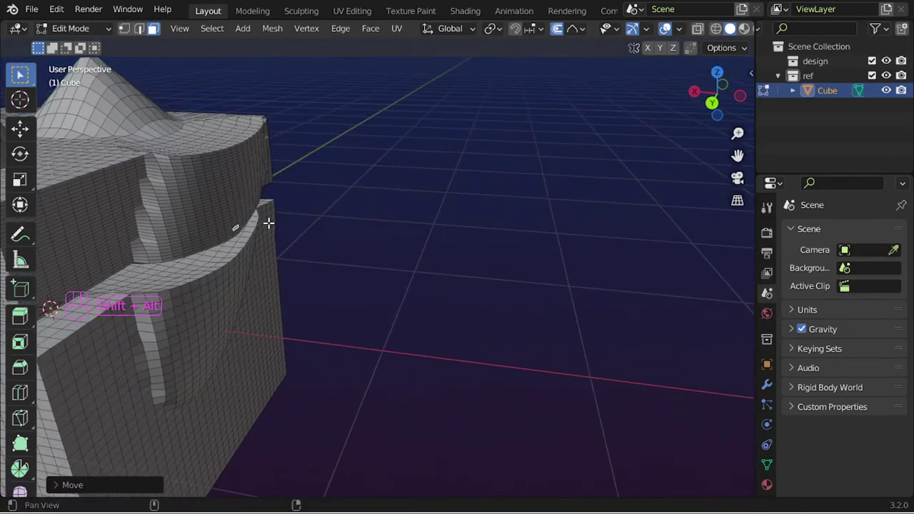
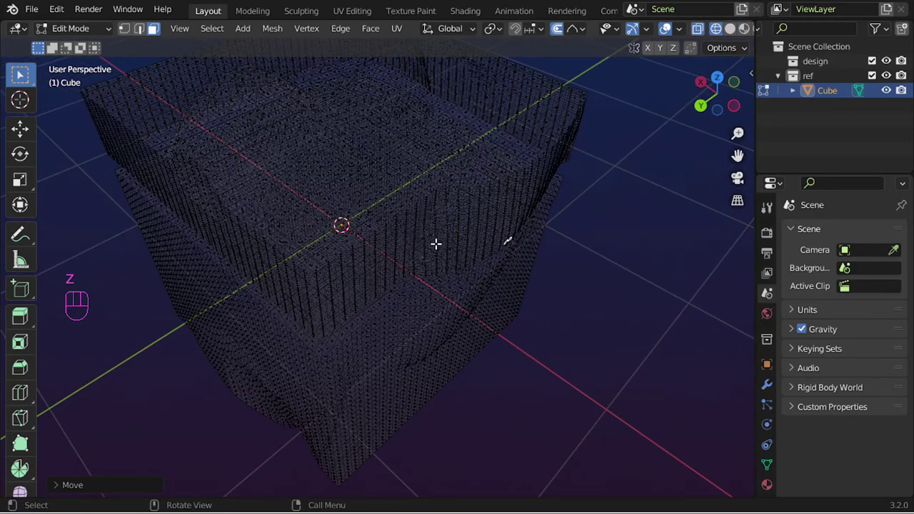
# Step: Toggle X-ray and move a vertex with falloff to dent the cube's side
pyautogui.moveTo(342, 280); pyautogui.dragTo(350, 276)
pyautogui.press('z')
pyautogui.press('z')
pyautogui.middleClick(374, 233)
pyautogui.press('g')
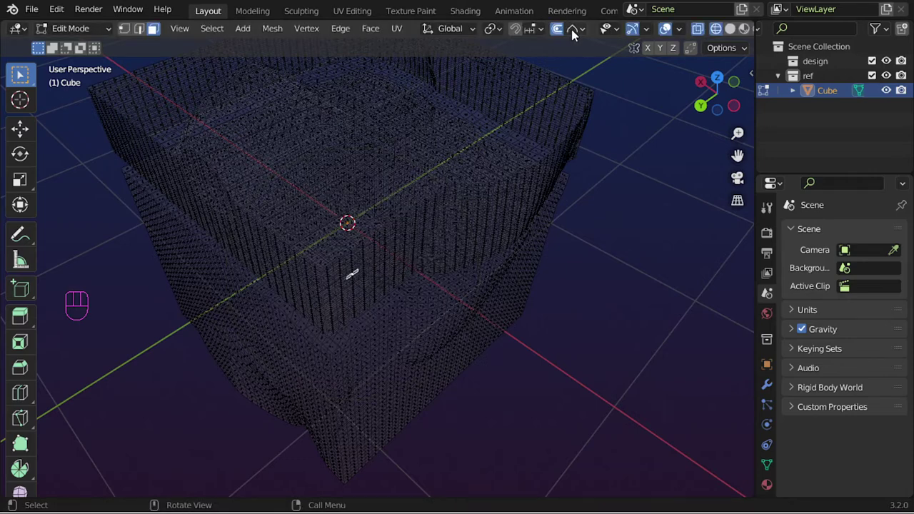
pyautogui.moveTo(575, 35); pyautogui.dragTo(377, 210)
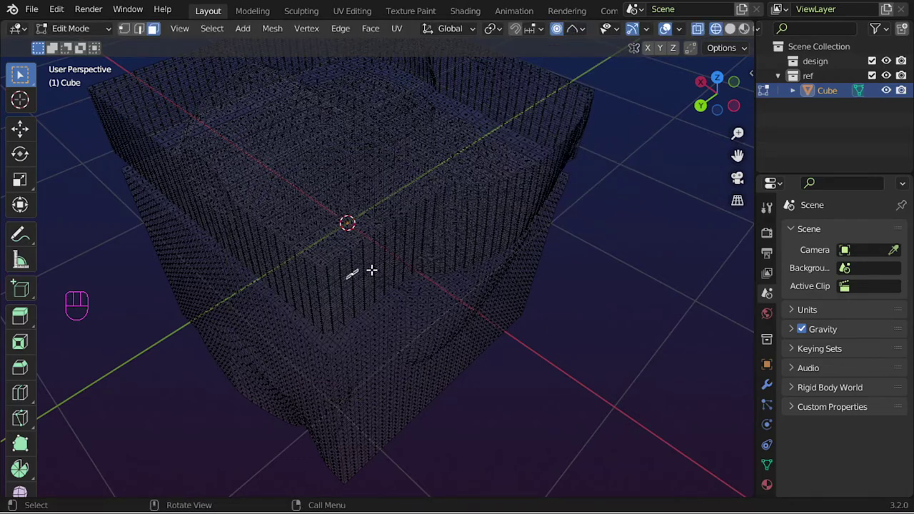
# Step: Push hidden side and base vertices with soft falloff into dents and a low bulge
pyautogui.press('g')
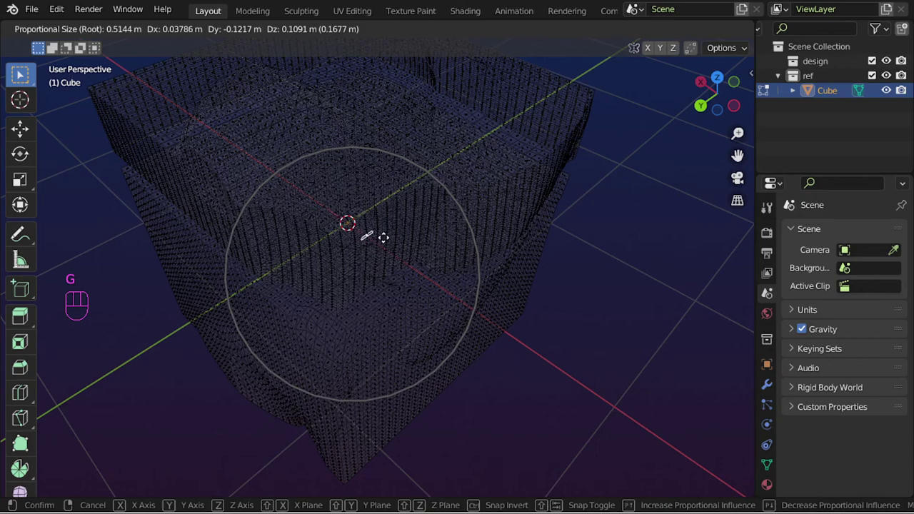
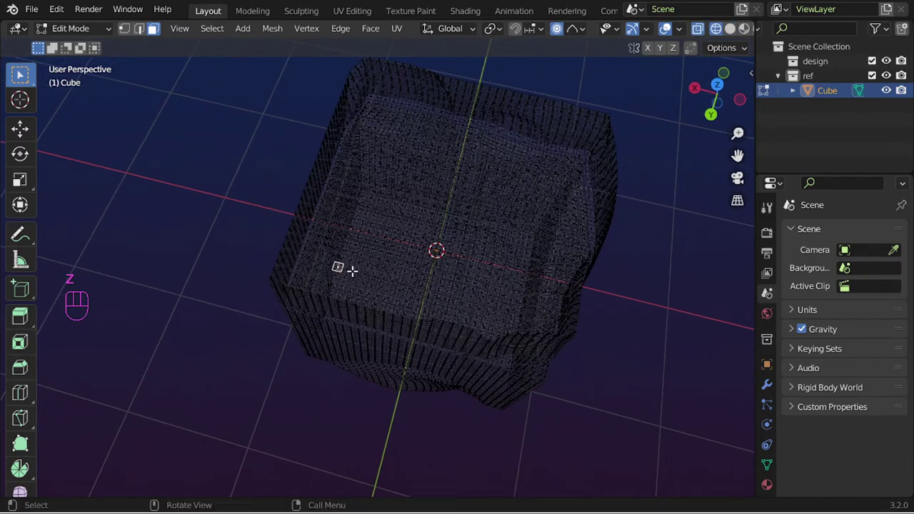
pyautogui.press('g')
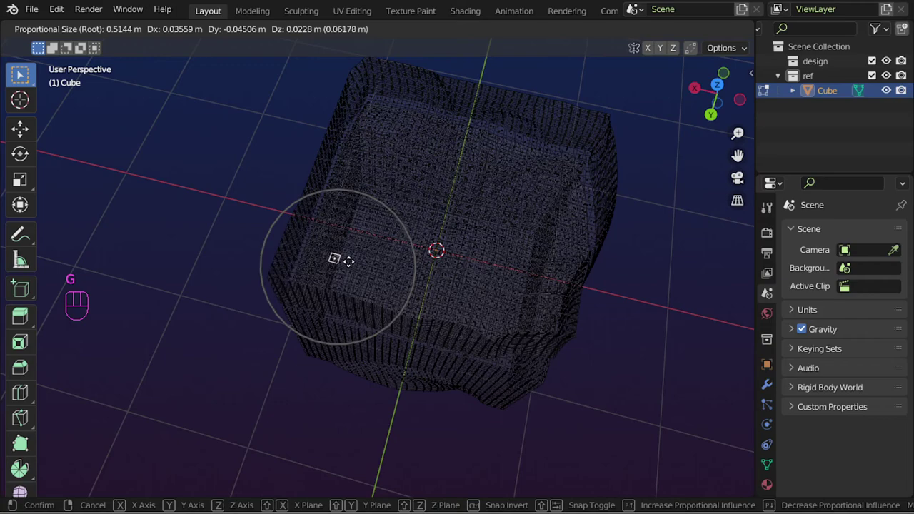
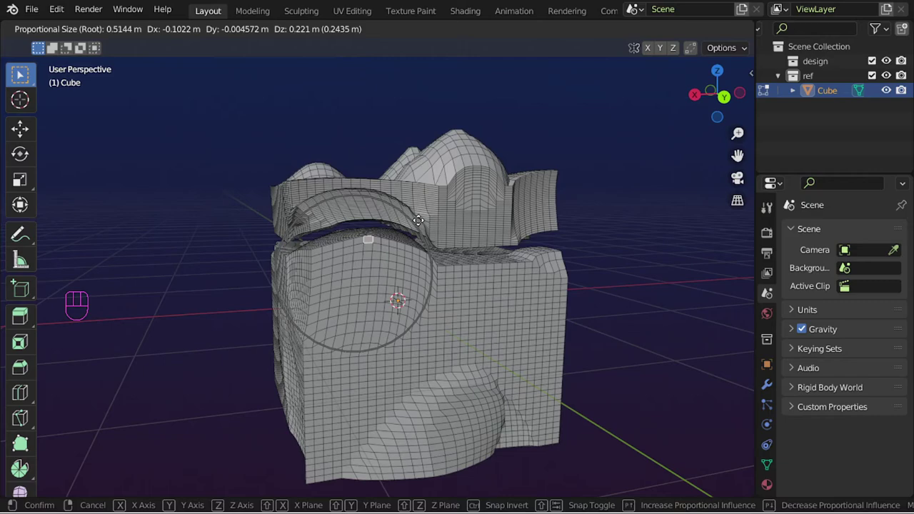
# Step: Pull the upper front outward into a bulge and confirm the deformation
pyautogui.moveTo(398, 287); pyautogui.dragTo(489, 296)
pyautogui.middleClick(388, 292)
pyautogui.click(370, 285)
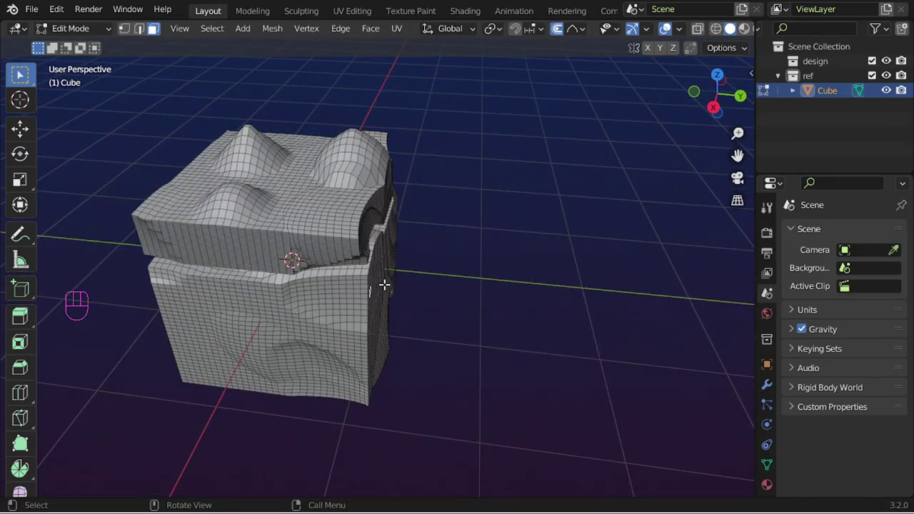
# Step: Pull a side vertex and a lower corner vertex with falloff into a deep scoop and bulging edges
pyautogui.press('g')
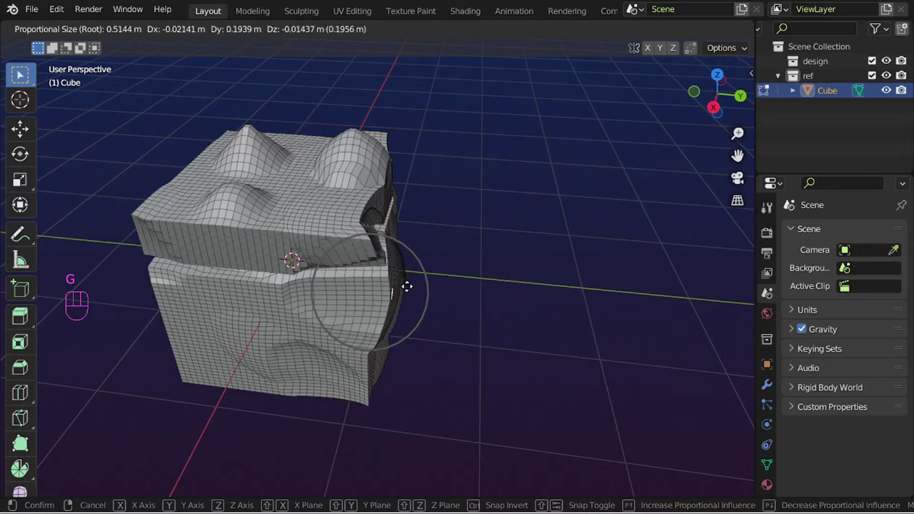
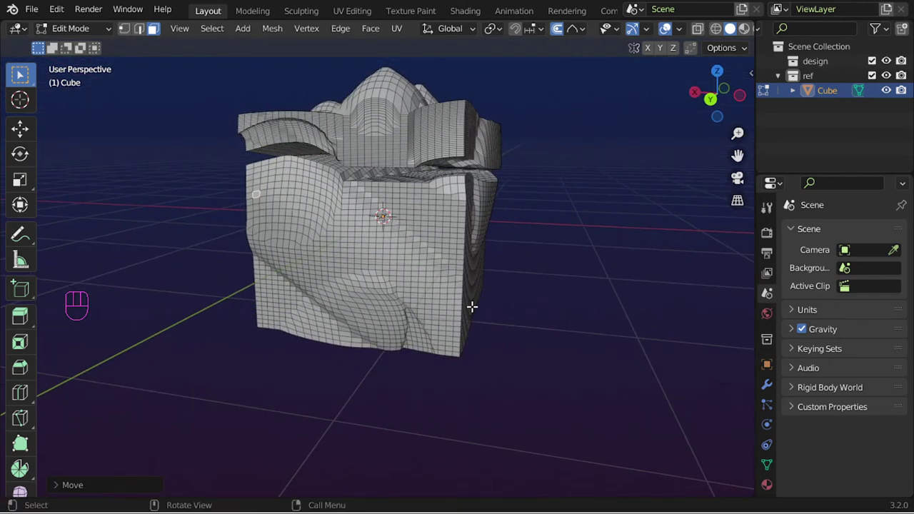
pyautogui.press('g')
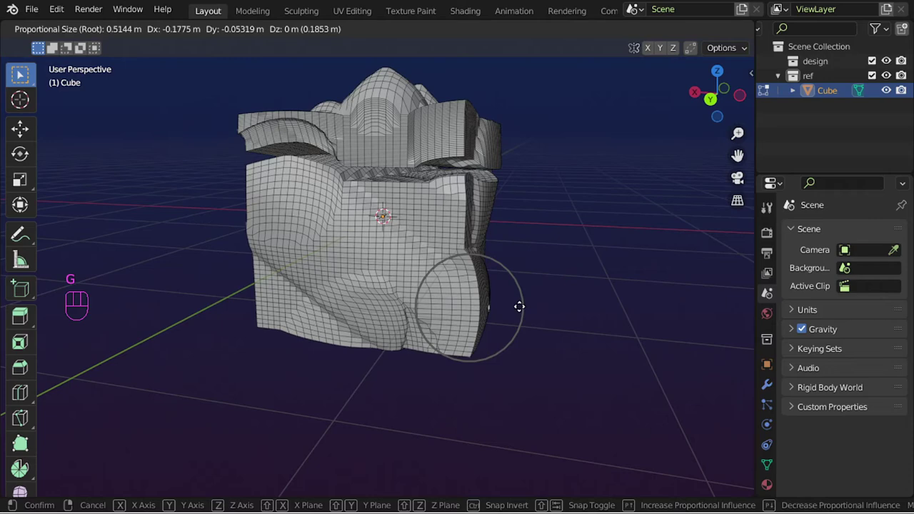
pyautogui.middleClick(510, 311)
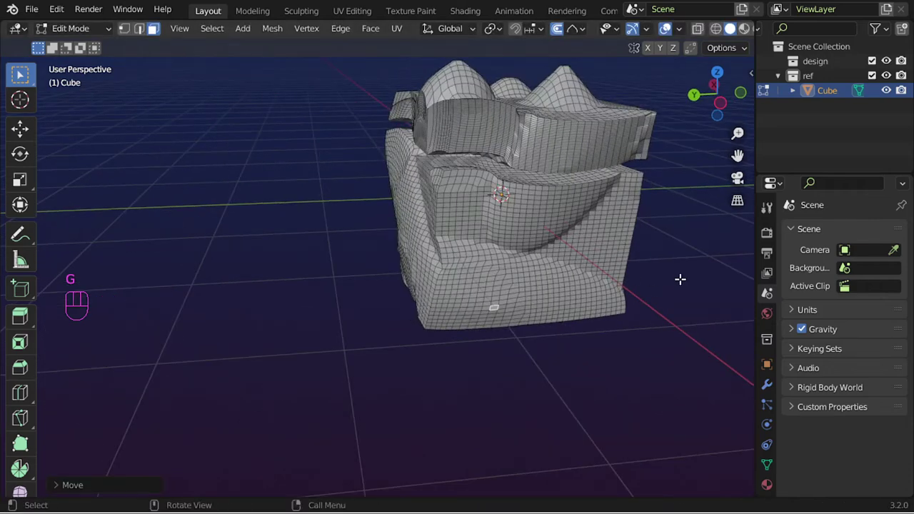
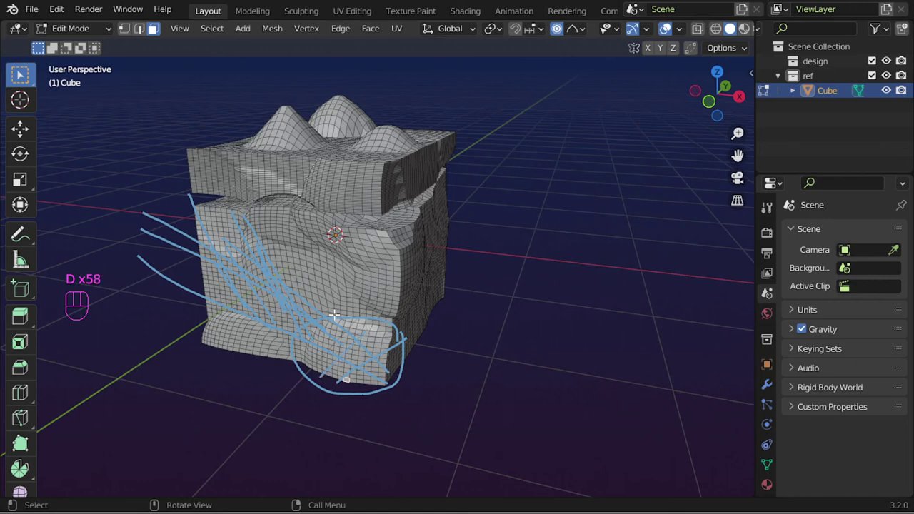
pyautogui.middleClick(468, 295)
pyautogui.middleClick(413, 333)
pyautogui.middleClick(419, 285)
pyautogui.moveTo(410, 280); pyautogui.dragTo(433, 302)
pyautogui.middleClick(387, 291)
pyautogui.middleClick(401, 355)
pyautogui.moveTo(586, 31); pyautogui.dragTo(442, 138)
pyautogui.click(348, 204)
pyautogui.press('g')
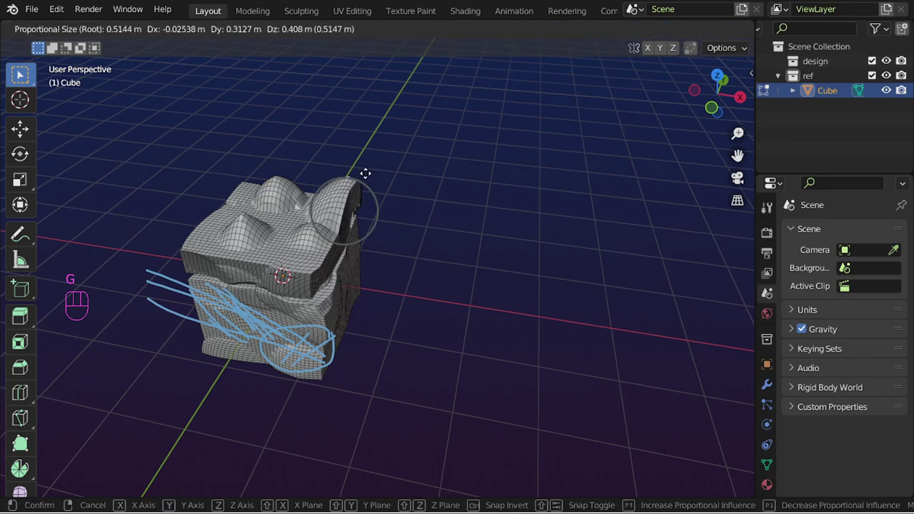